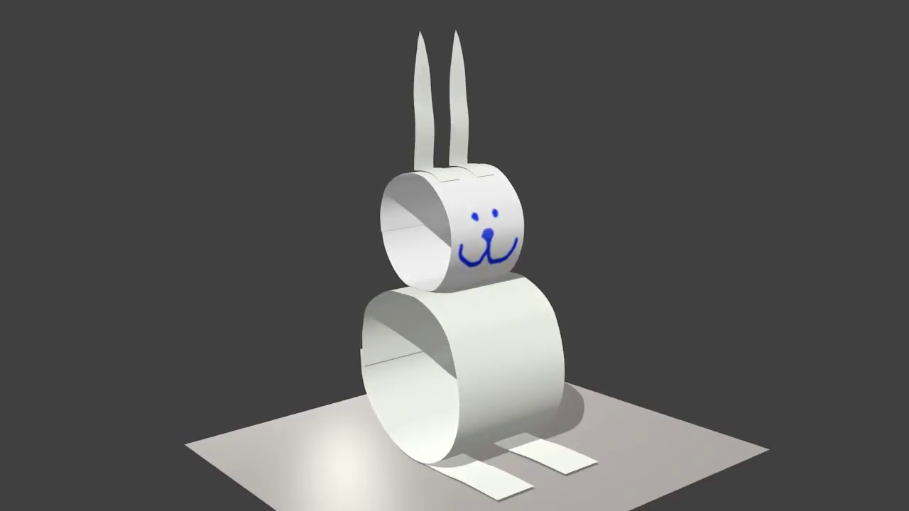
# Close the render view and select the rabbit's head_mesh object.
pyautogui.click(160, 191)
pyautogui.rightClick(404, 246)
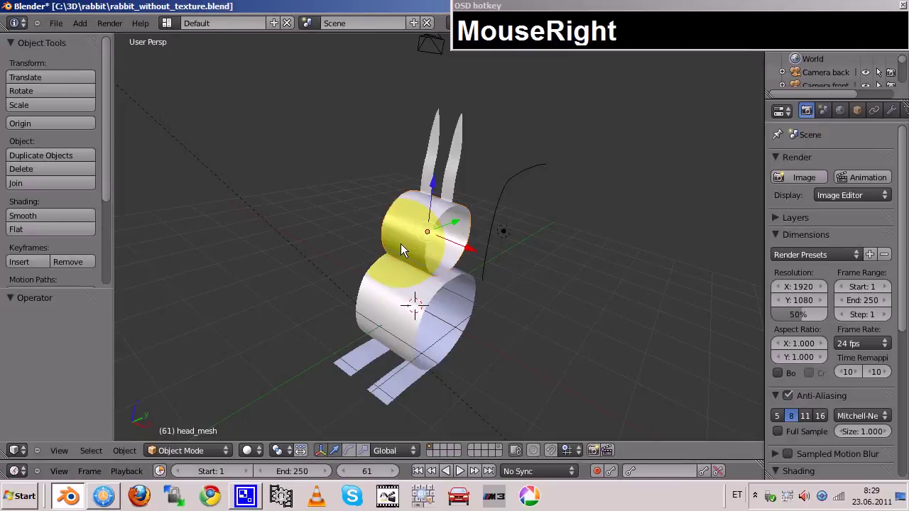
# Frame the head and switch it into Texture Paint mode.
pyautogui.press('KP_Decimal')
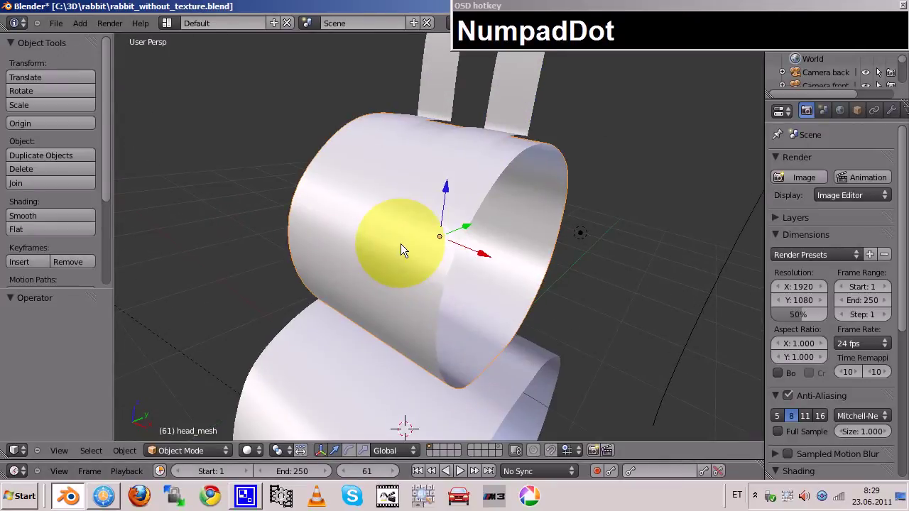
pyautogui.click(505, 343)
pyautogui.click(456, 328)
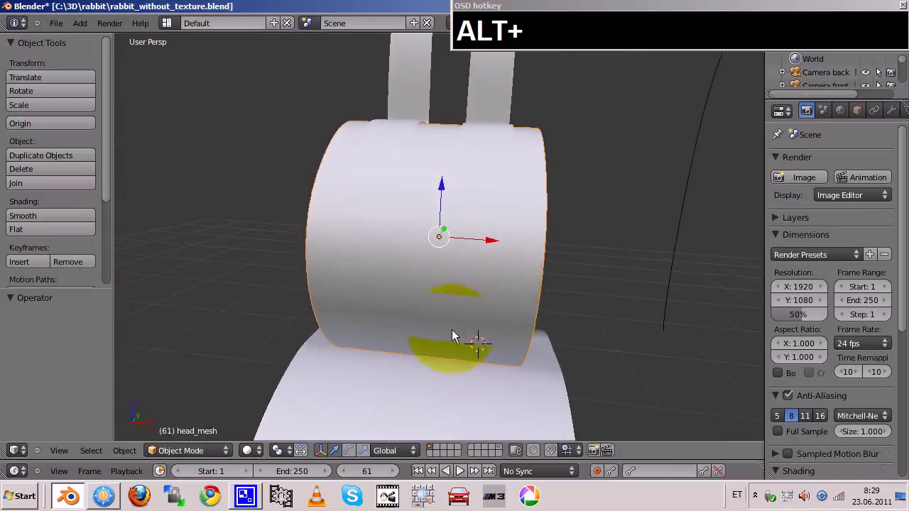
# Dab test paint on the head and shrink the brush radius to 15.
pyautogui.moveTo(207, 456); pyautogui.dragTo(91, 168)
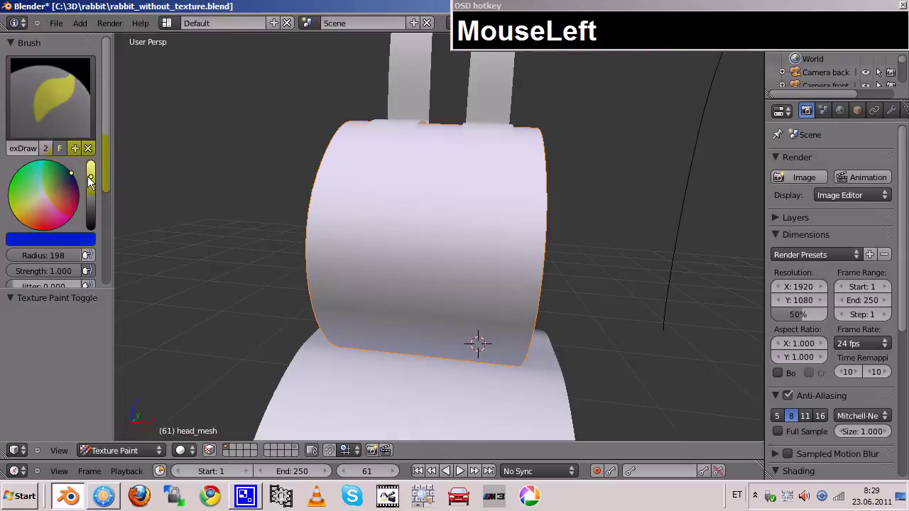
pyautogui.press('KP_1')
pyautogui.press('KP_5')
pyautogui.moveTo(388, 230); pyautogui.dragTo(480, 294)
# Switch to the UV Editing layout, frame the head and bring up the interaction mode list.
pyautogui.click(479, 294)
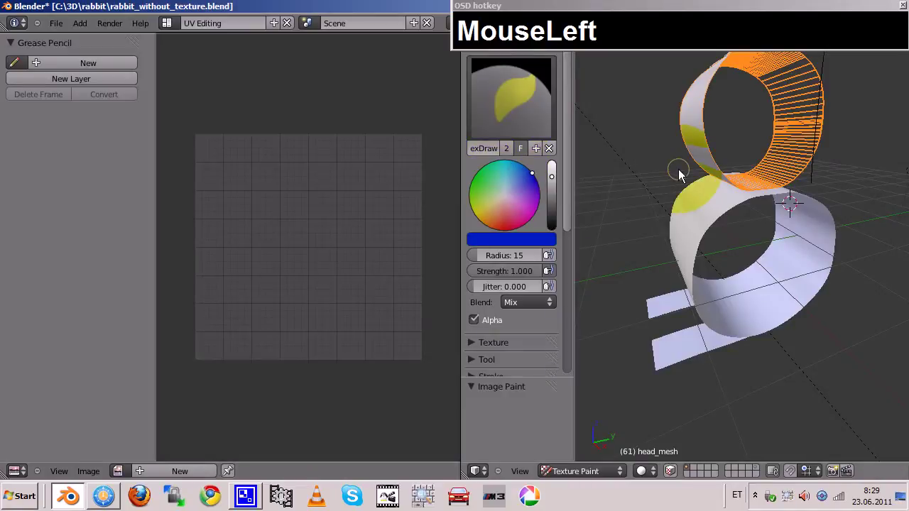
pyautogui.press('KP_Decimal')
pyautogui.click(670, 347)
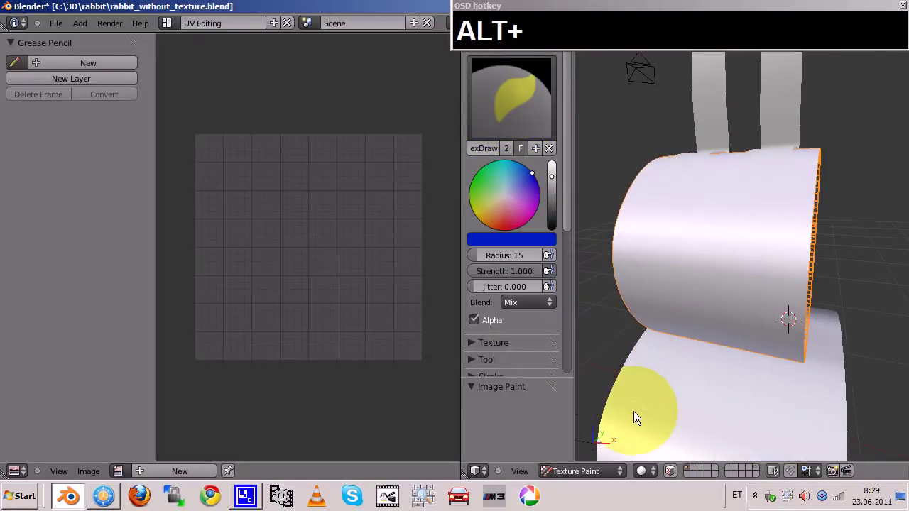
pyautogui.click(580, 474)
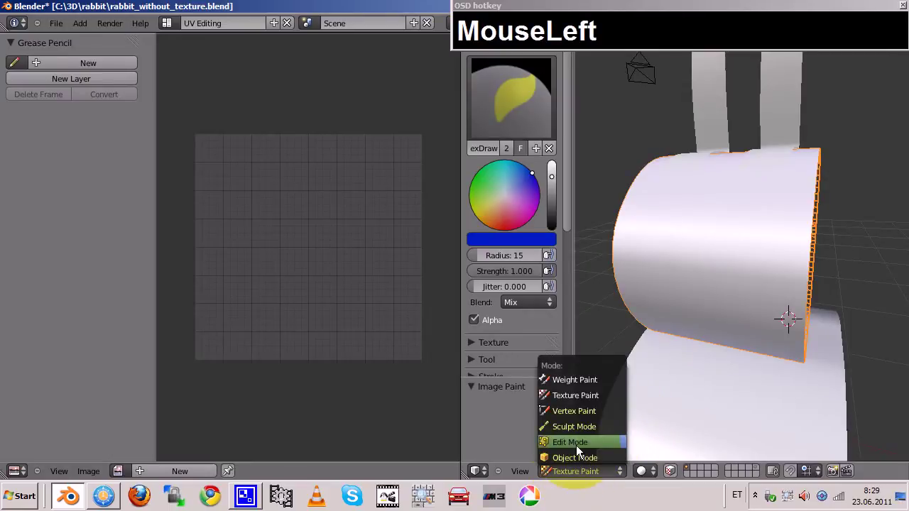
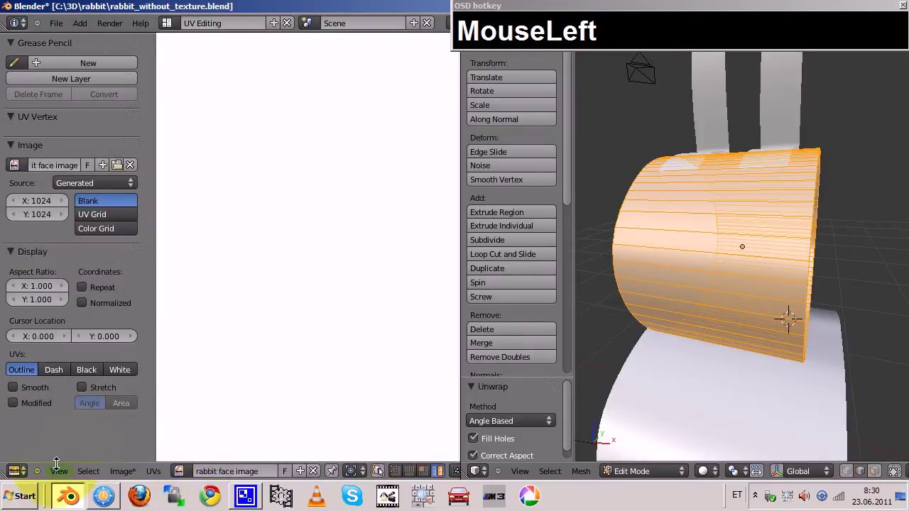
# Unwrap the head onto a new blank 1024×1024 'rabbit face image' and head back to texture painting.
pyautogui.moveTo(83, 257); pyautogui.dragTo(221, 295)
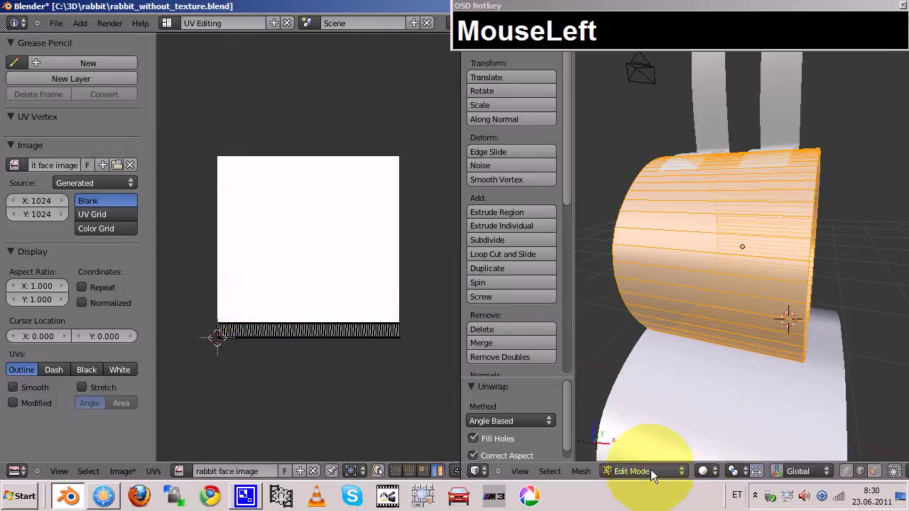
pyautogui.moveTo(655, 472); pyautogui.dragTo(728, 329)
# Paint two blue eyes, a nose and a smiling mouth onto the rabbit's head.
pyautogui.click(728, 329)
pyautogui.moveTo(735, 280); pyautogui.dragTo(743, 325)
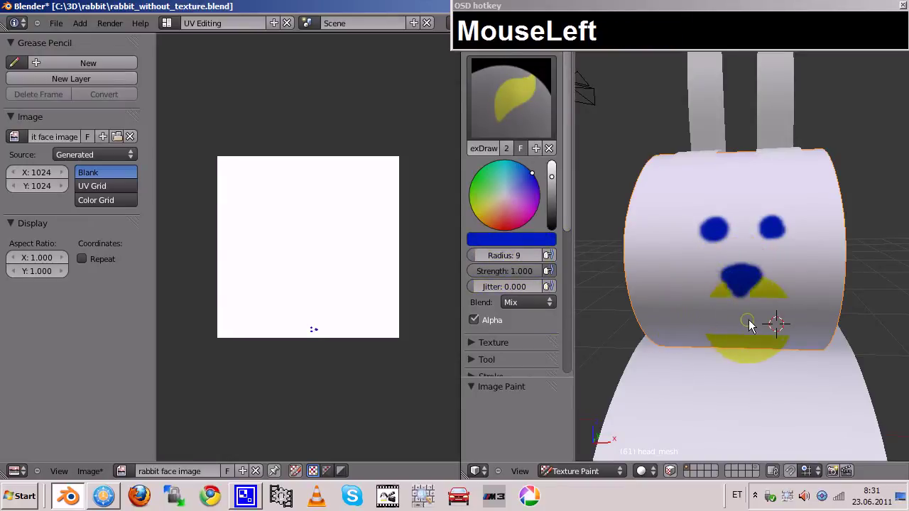
pyautogui.click(750, 321)
pyautogui.moveTo(738, 283); pyautogui.dragTo(702, 316)
pyautogui.moveTo(690, 316); pyautogui.dragTo(795, 302)
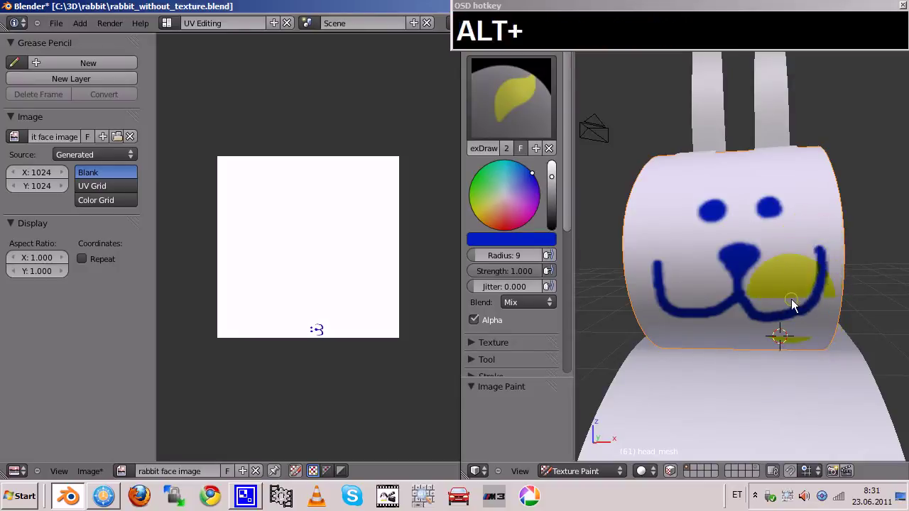
pyautogui.moveTo(787, 303); pyautogui.dragTo(779, 322)
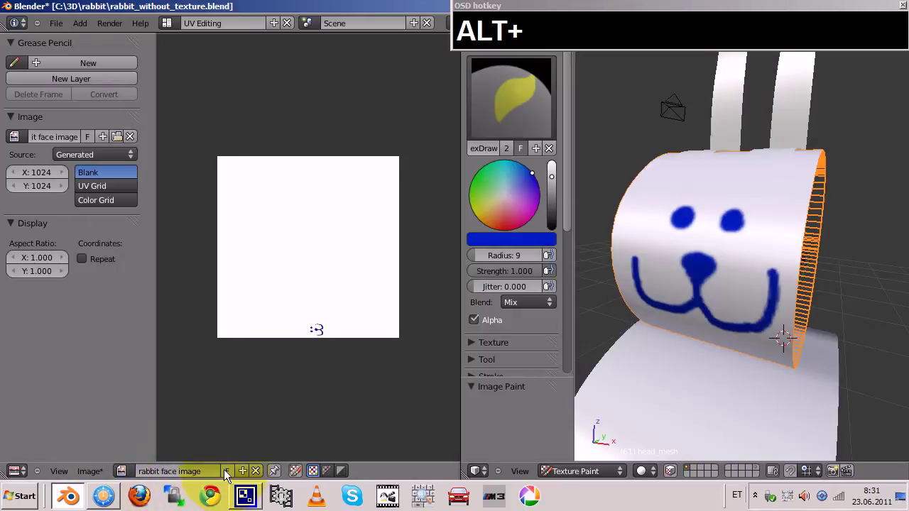
# Pack the face image, return to the Default layout and make a test render that lacks the face.
pyautogui.click(98, 472)
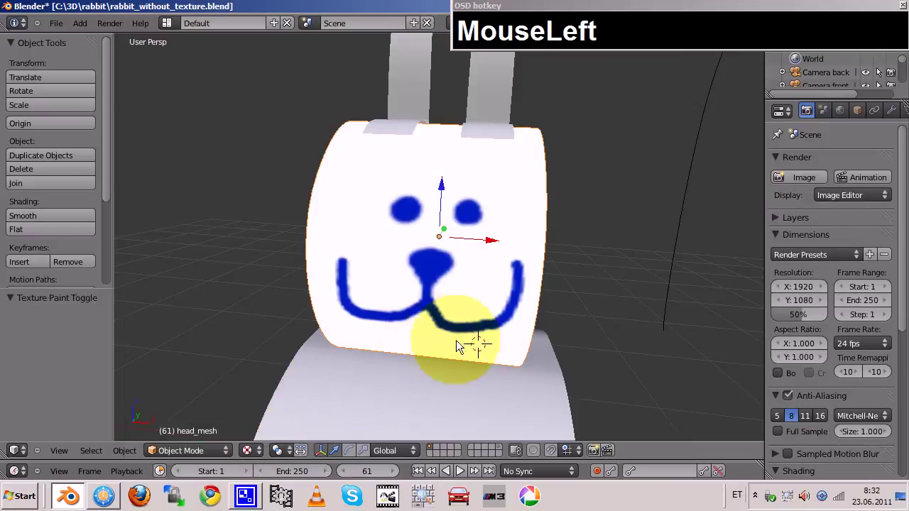
pyautogui.click(464, 347)
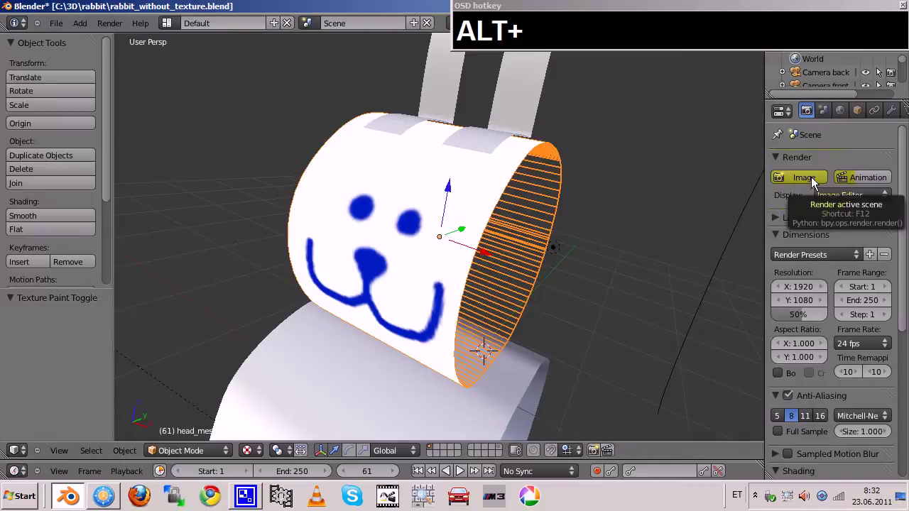
pyautogui.click(814, 180)
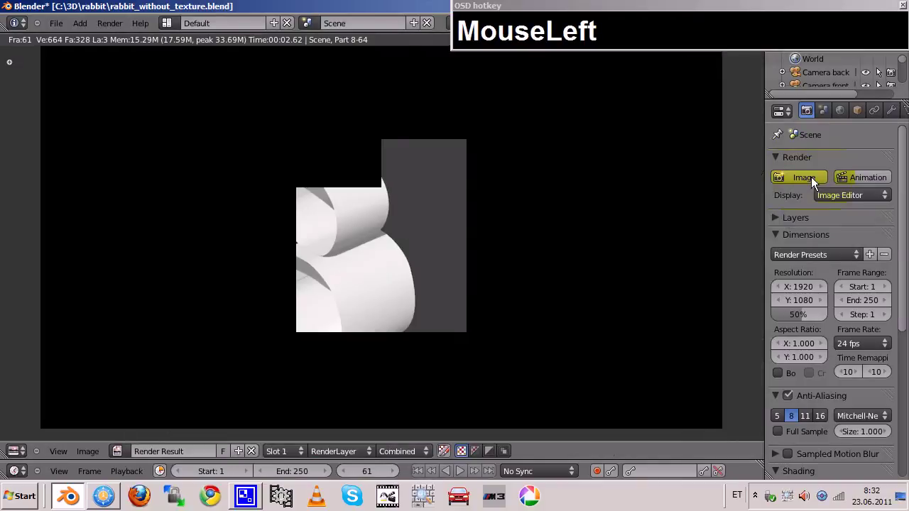
pyautogui.click(361, 206)
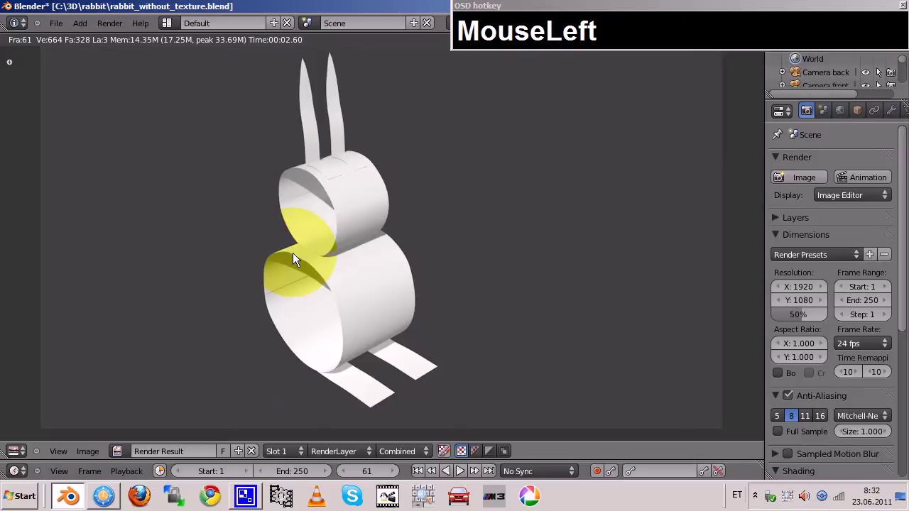
pyautogui.press('Escape')
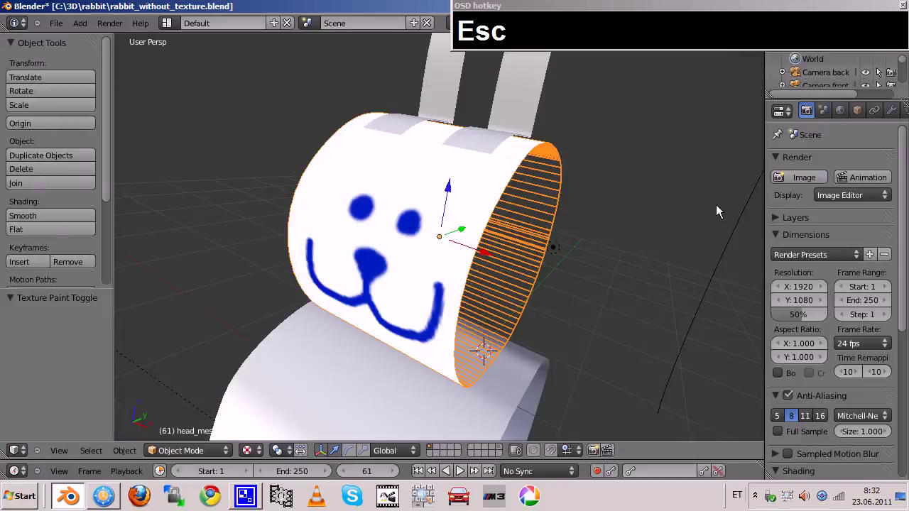
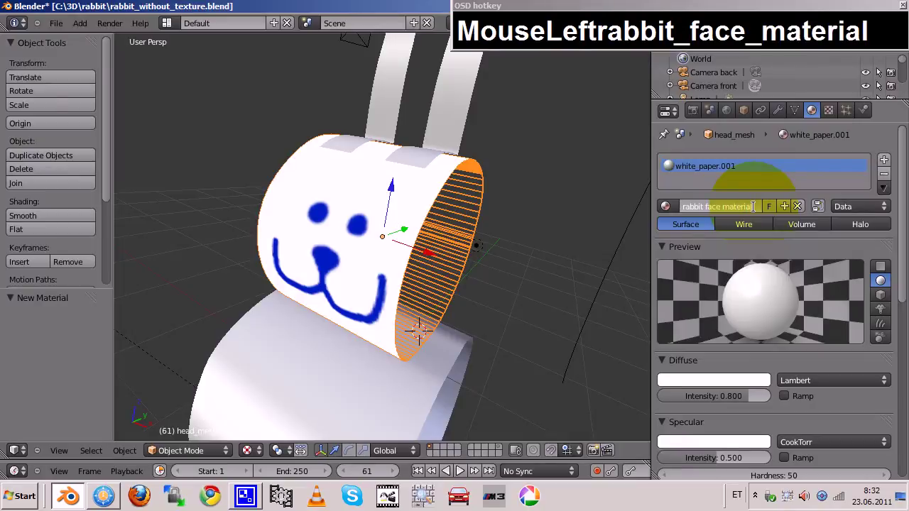
# Confirm the head's material name as 'rabbit face material'.
pyautogui.press('Return')
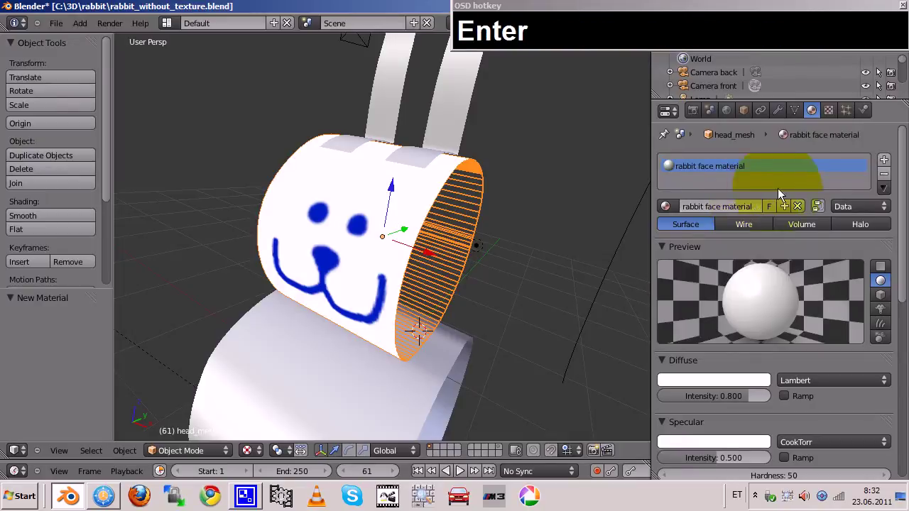
pyautogui.press('Return')
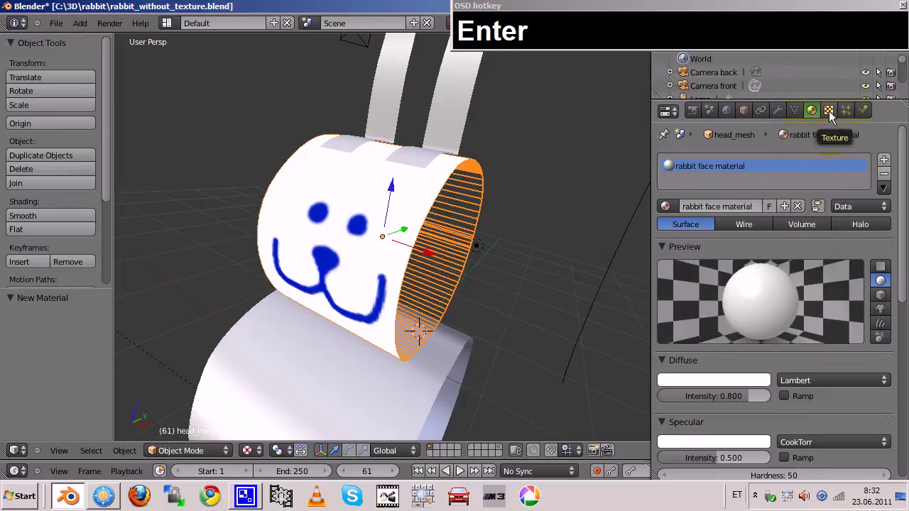
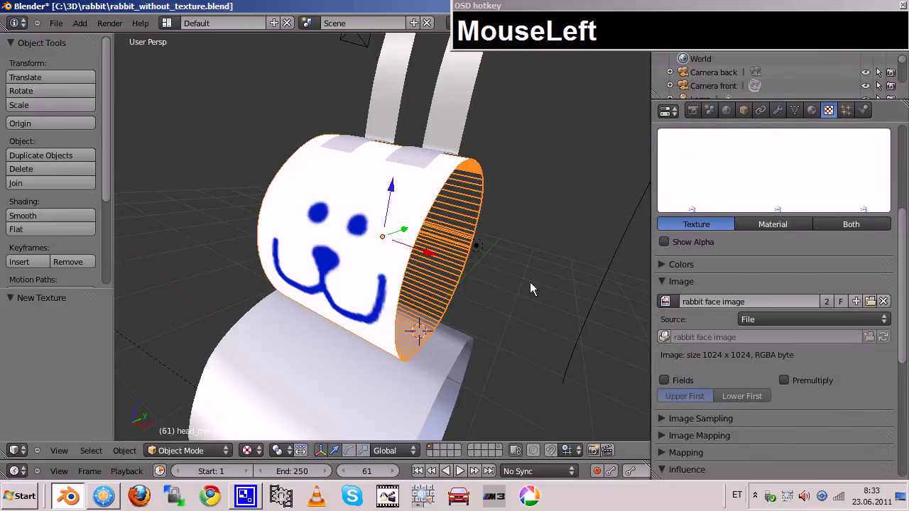
# Test-render the new image texture, which still shows no face, and return to the model.
pyautogui.press('F12')
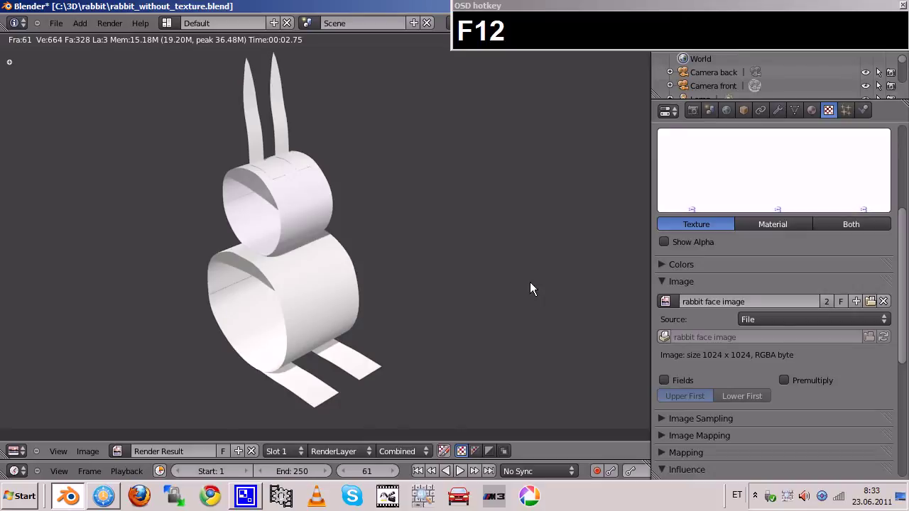
pyautogui.press('Escape')
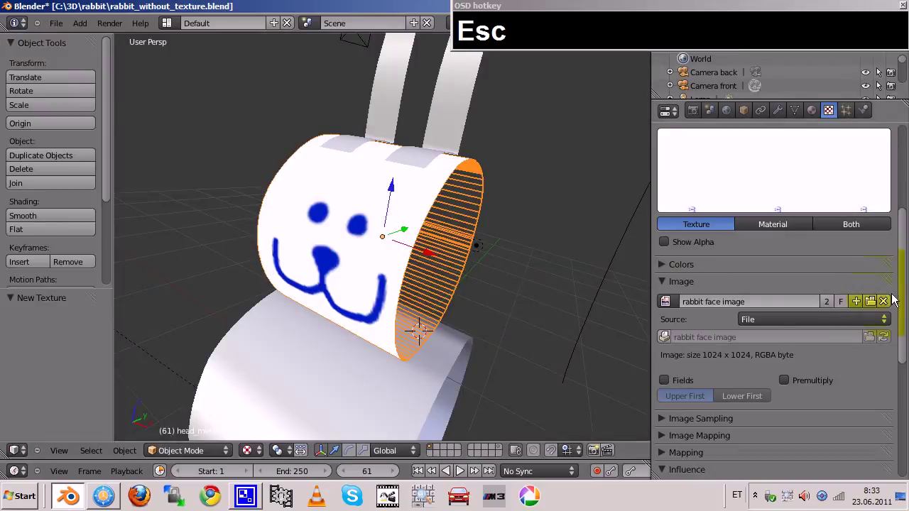
# Set the face texture's mapping coordinates to UV and render to confirm the blue face appears.
pyautogui.moveTo(904, 290); pyautogui.dragTo(668, 299)
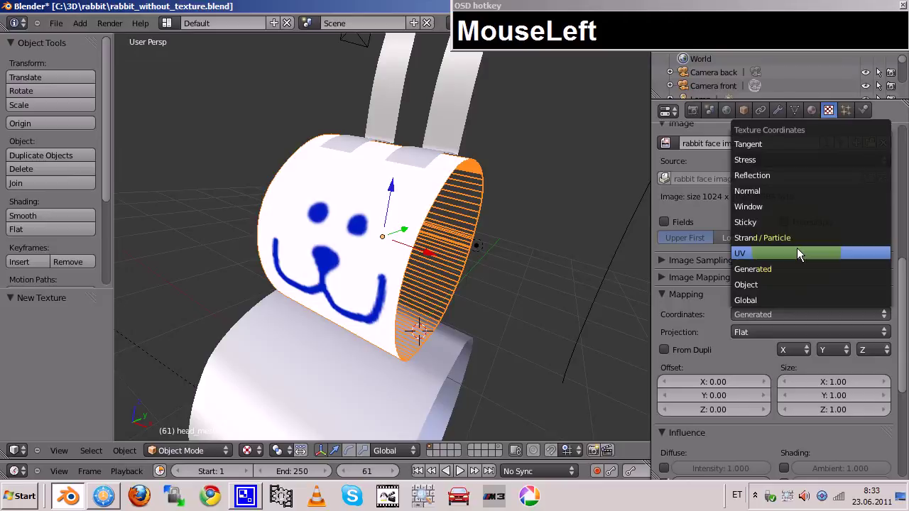
pyautogui.click(801, 254)
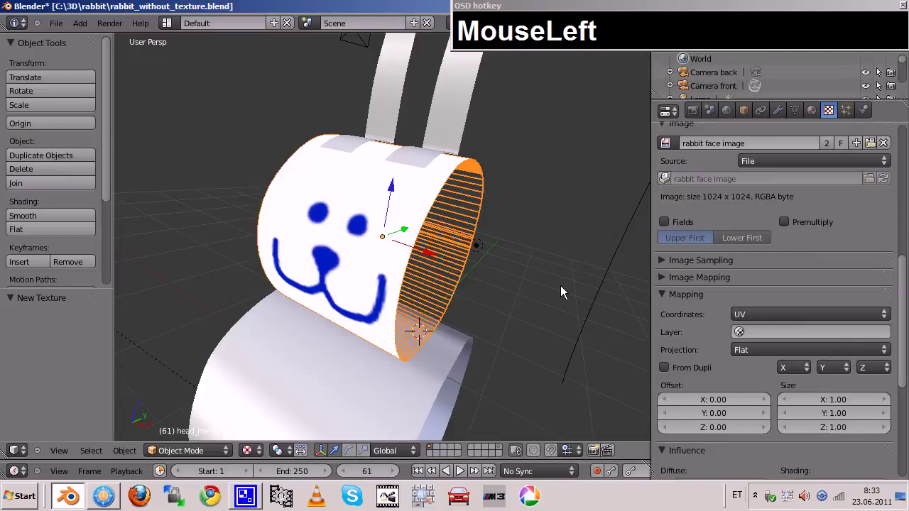
pyautogui.press('F12')
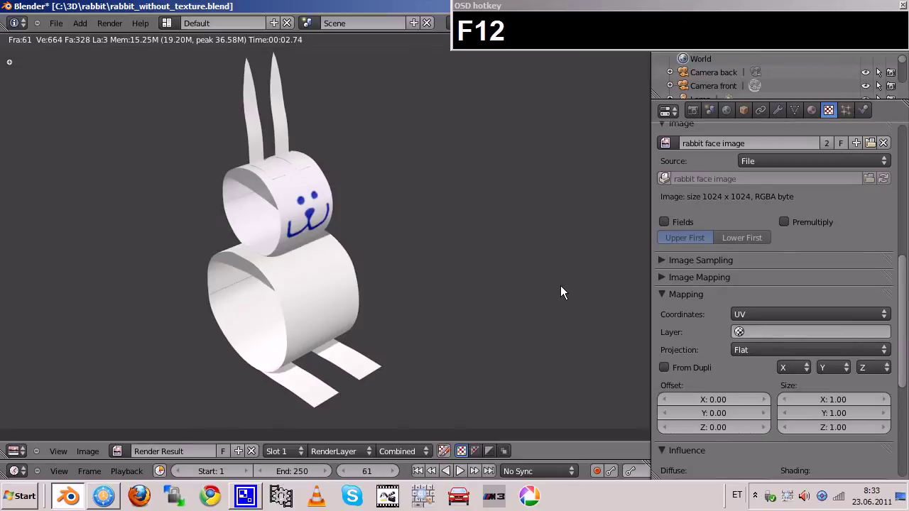
pyautogui.press('Escape')
pyautogui.scroll(-3)
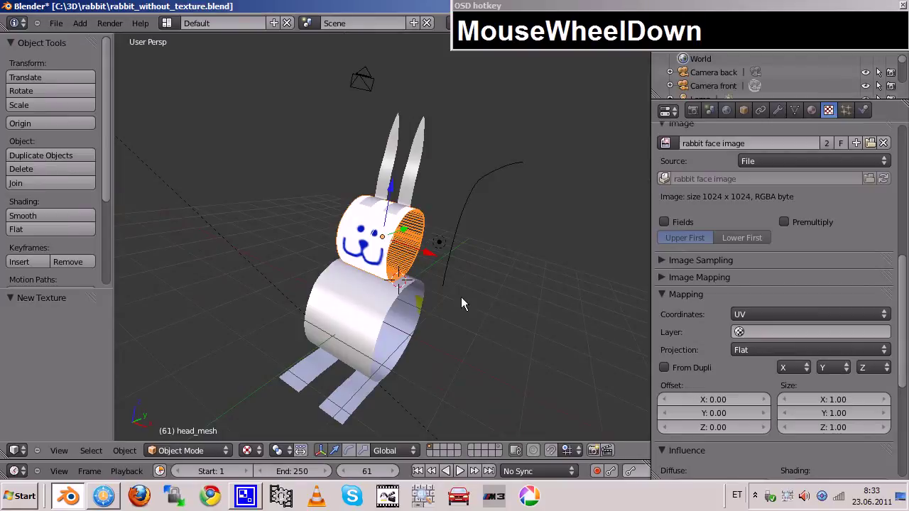
pyautogui.click(440, 315)
pyautogui.scroll(-3)
# Make Camera back the active camera and render the rabbit from behind.
pyautogui.rightClick(331, 118)
pyautogui.press('n')
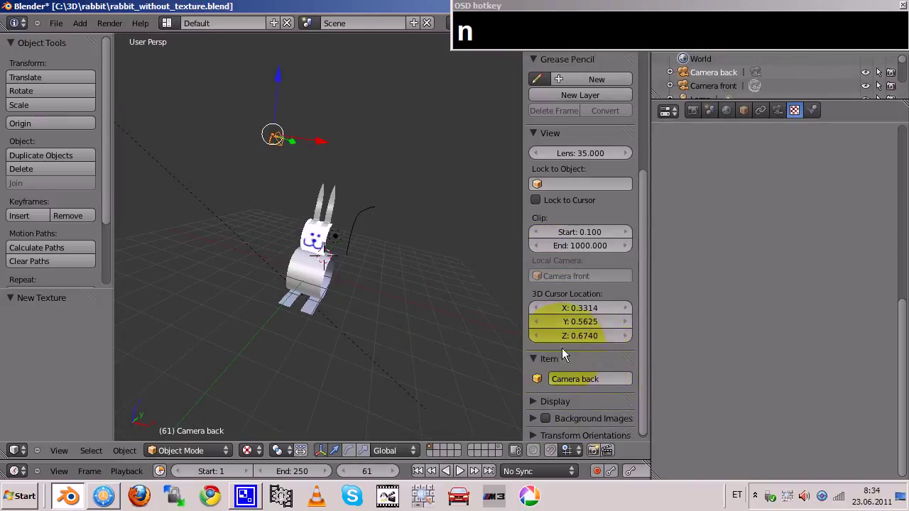
pyautogui.click(63, 453)
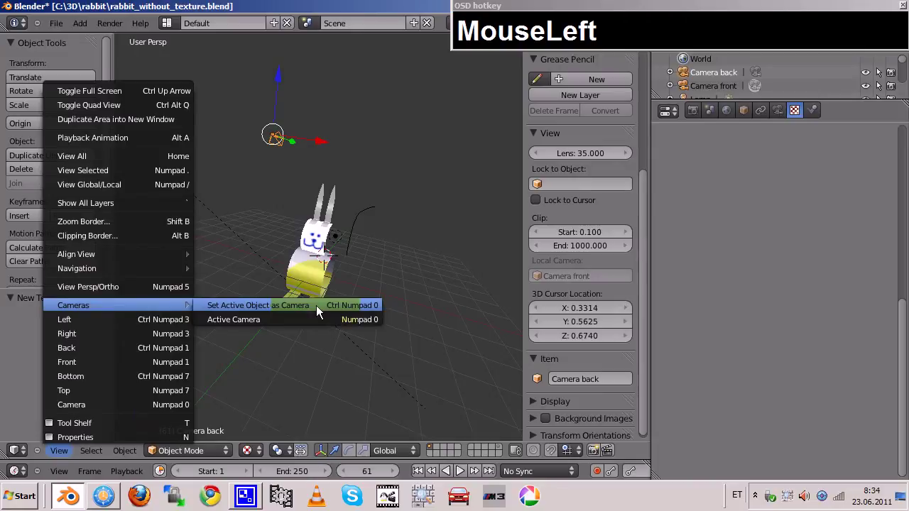
pyautogui.click(320, 308)
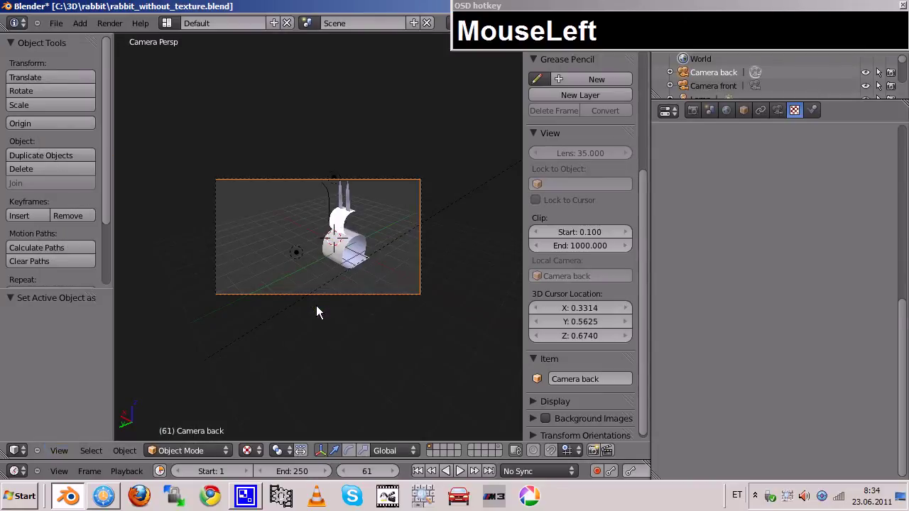
pyautogui.press('F12')
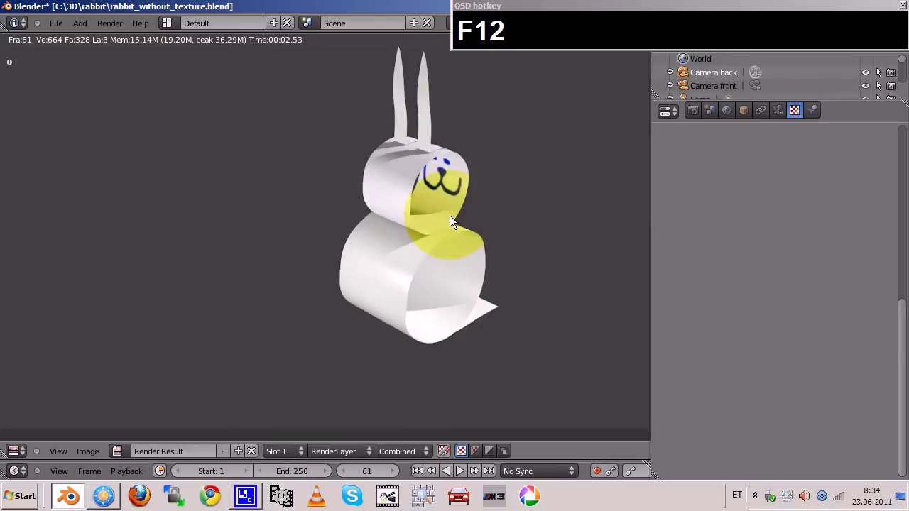
pyautogui.press('Escape')
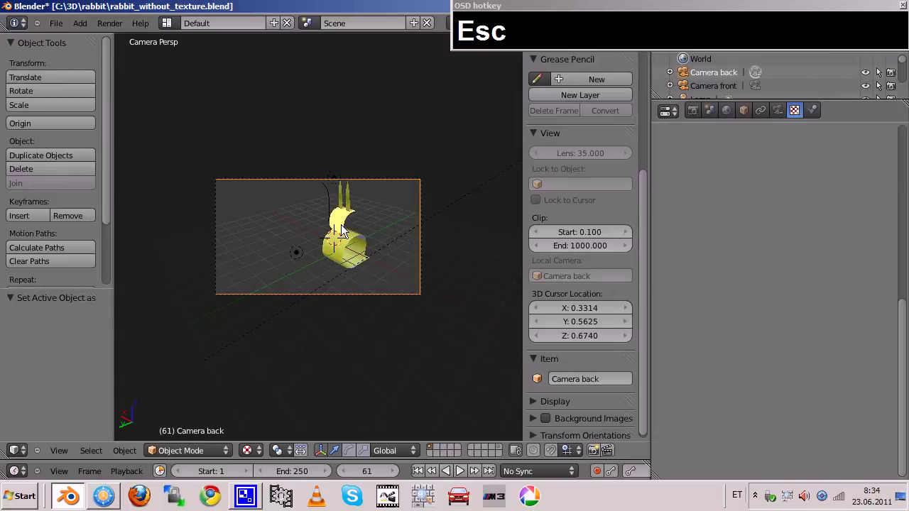
# Make Camera front the active camera again and select the rabbit's head.
pyautogui.click(400, 315)
pyautogui.scroll(-3)
pyautogui.moveTo(496, 174); pyautogui.dragTo(496, 175)
pyautogui.press('KP_0')
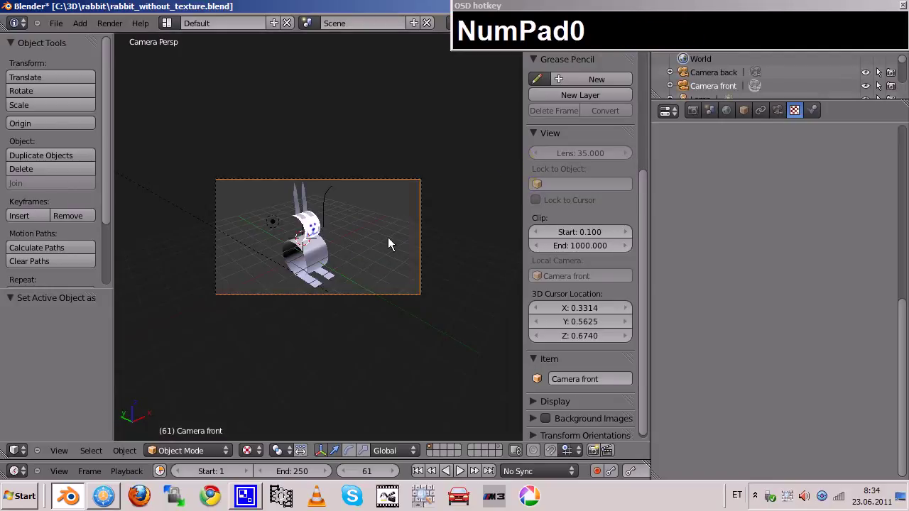
pyautogui.scroll(3)
pyautogui.rightClick(293, 216)
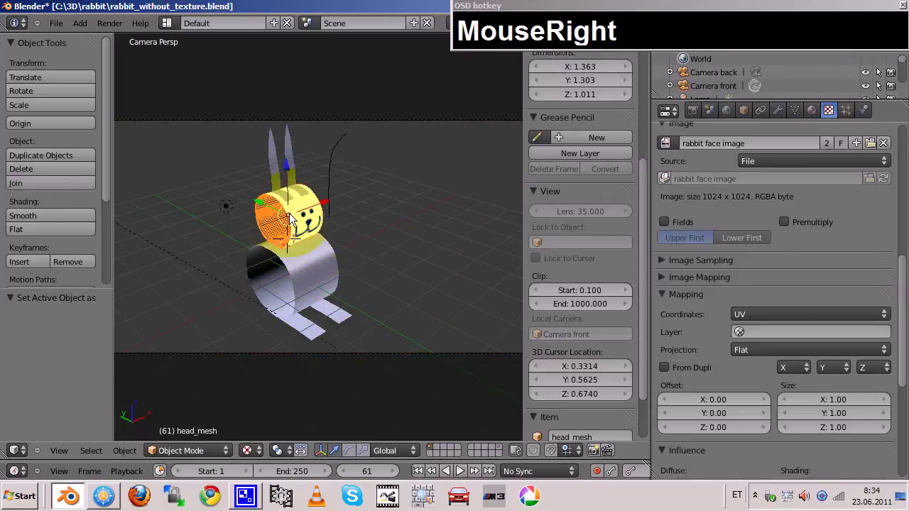
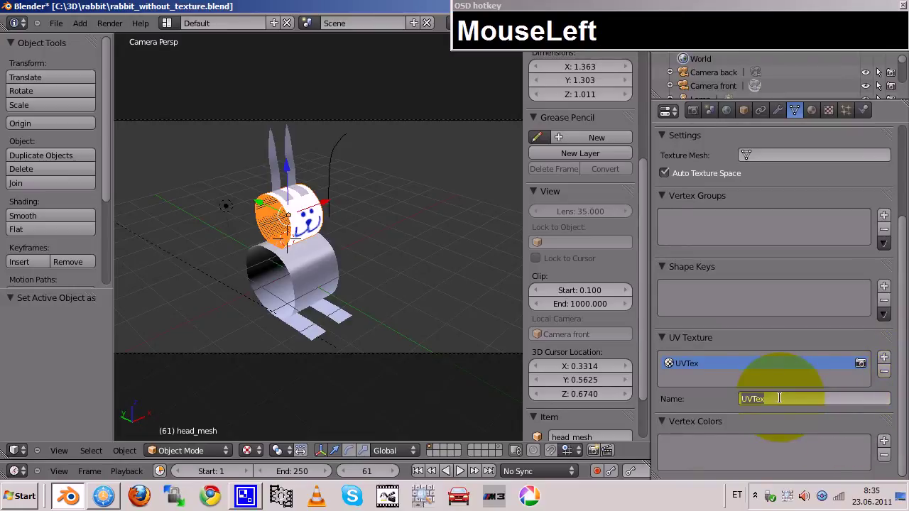
# Rename the head's existing UV layer to face_outside_layer.
pyautogui.write('face')
pyautogui.write('_outside_layer')
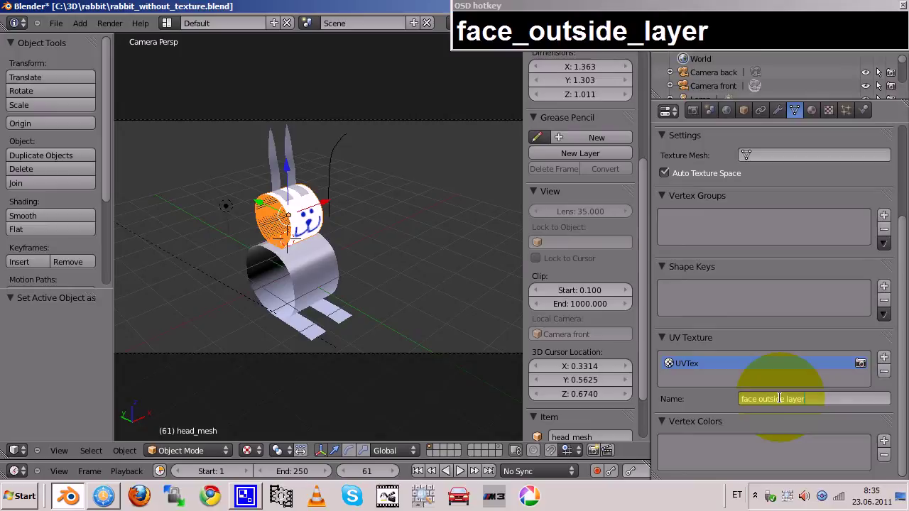
pyautogui.press('Return')
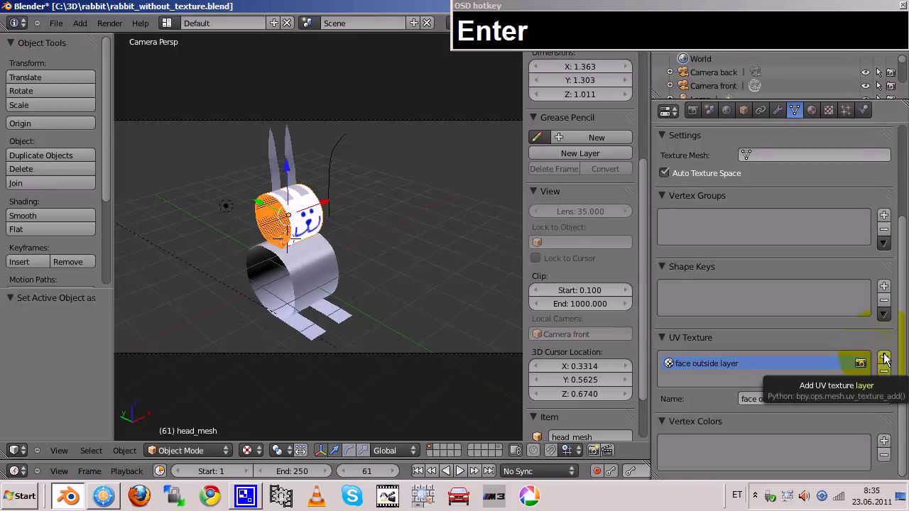
# Add a second UV layer and name it face_inside_layer.
pyautogui.click(888, 360)
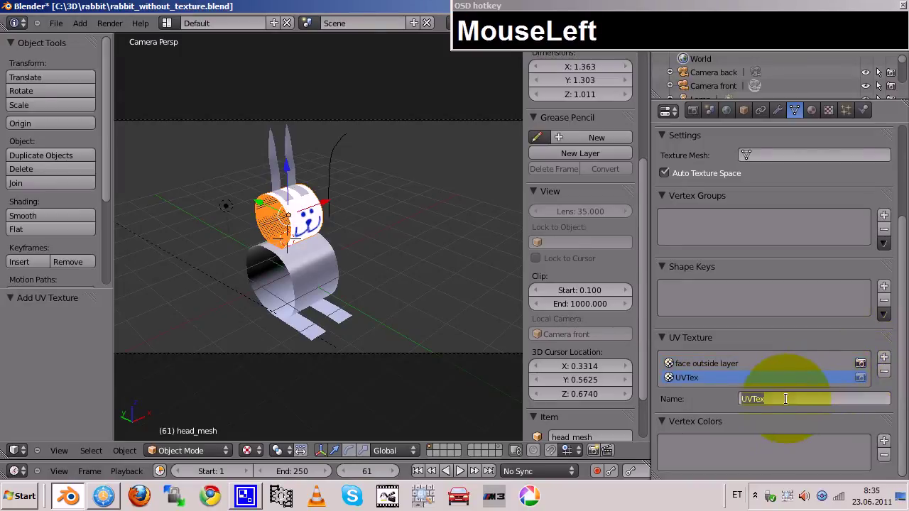
pyautogui.write('face_inside_laye')
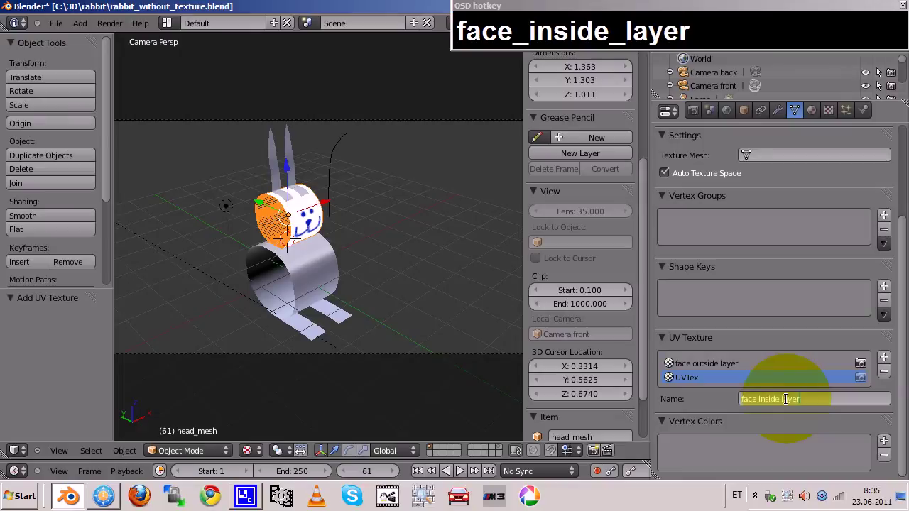
pyautogui.press('Return')
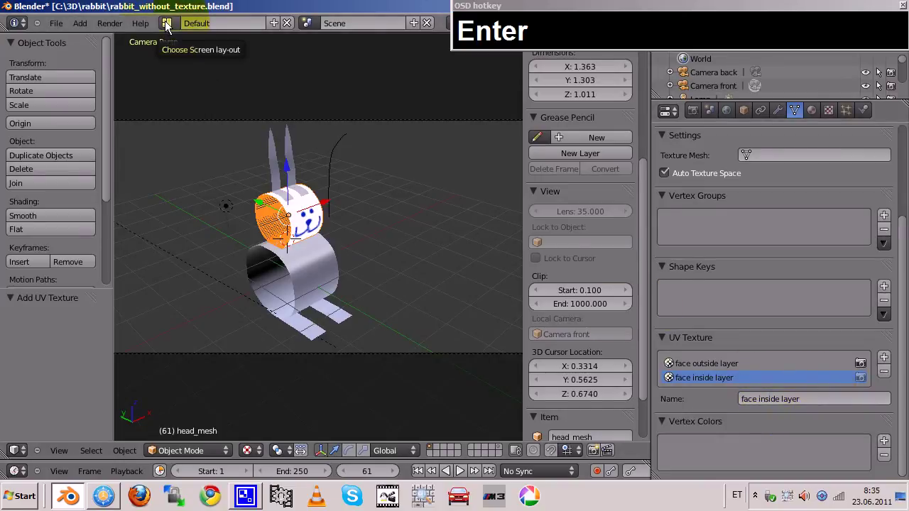
# In the UV Editing layout, grab the head's UV strip and move it up the face image.
pyautogui.click(169, 23)
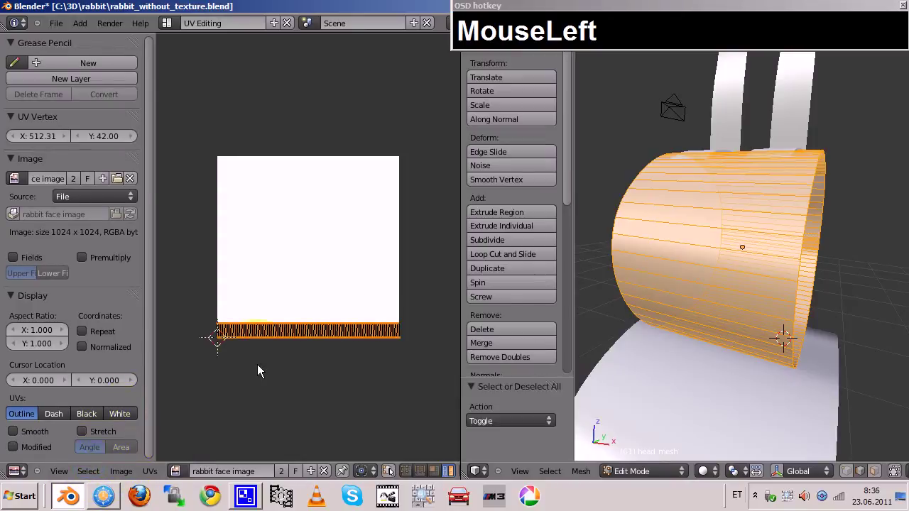
pyautogui.press('g')
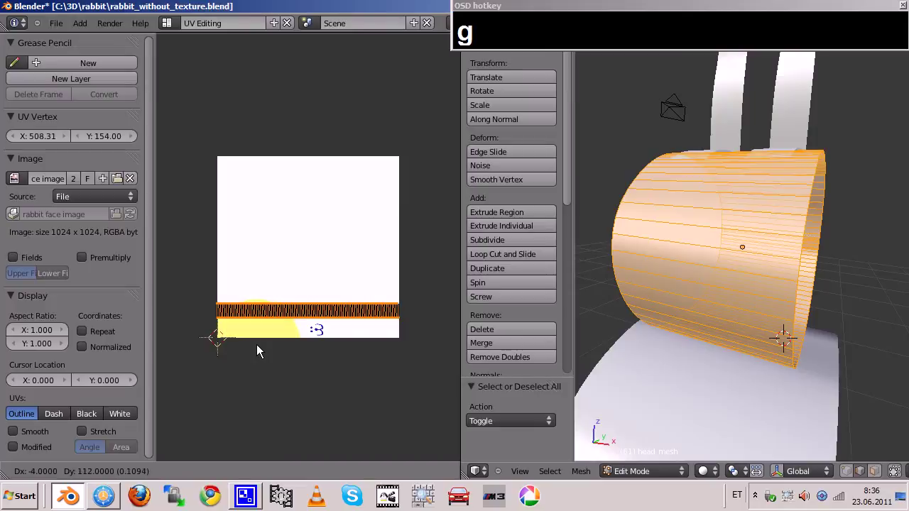
pyautogui.moveTo(260, 349); pyautogui.dragTo(128, 289)
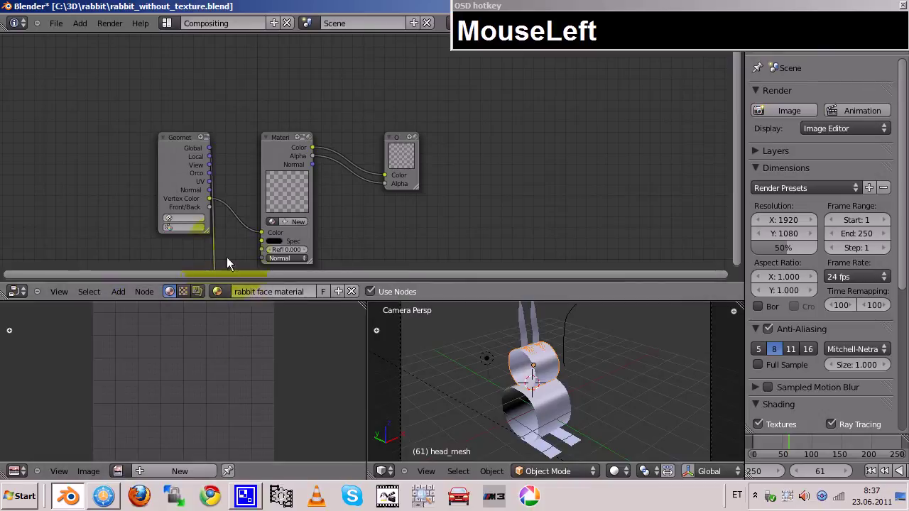
# Add a Texture node with the face image and a Mix node, arranged in the maximized node editor.
pyautogui.scroll(-3)
pyautogui.moveTo(279, 250); pyautogui.dragTo(277, 173)
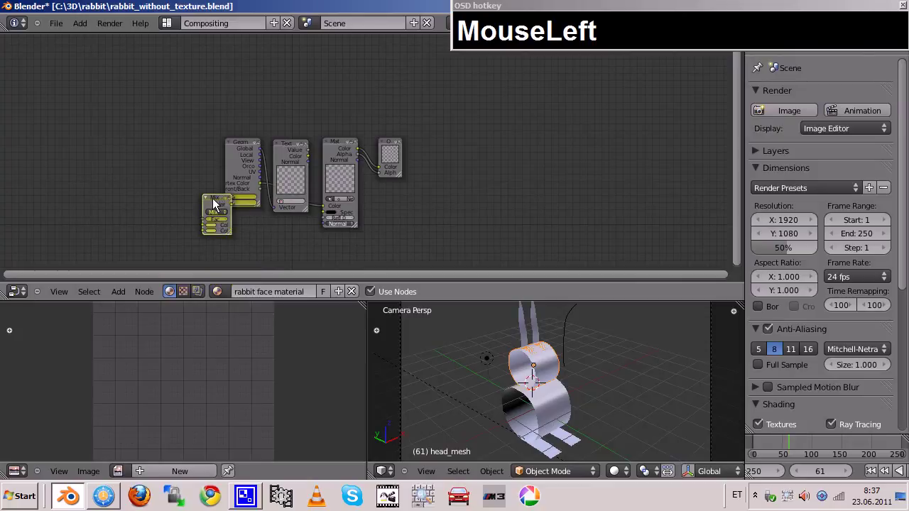
pyautogui.press('ctrl+Up')
pyautogui.press('Home')
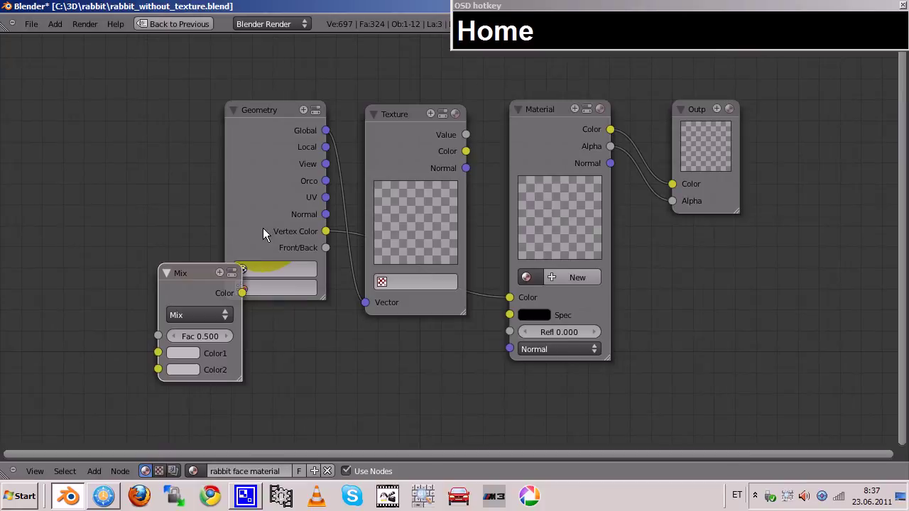
pyautogui.scroll(-3)
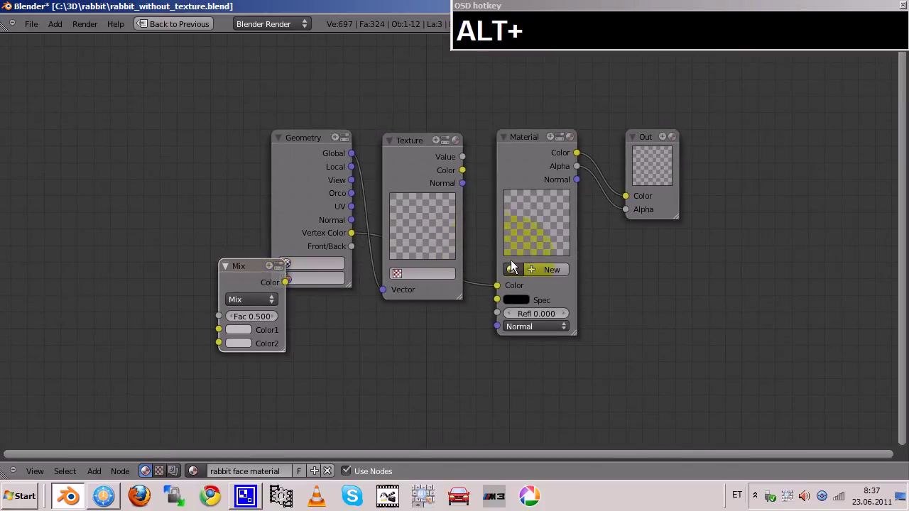
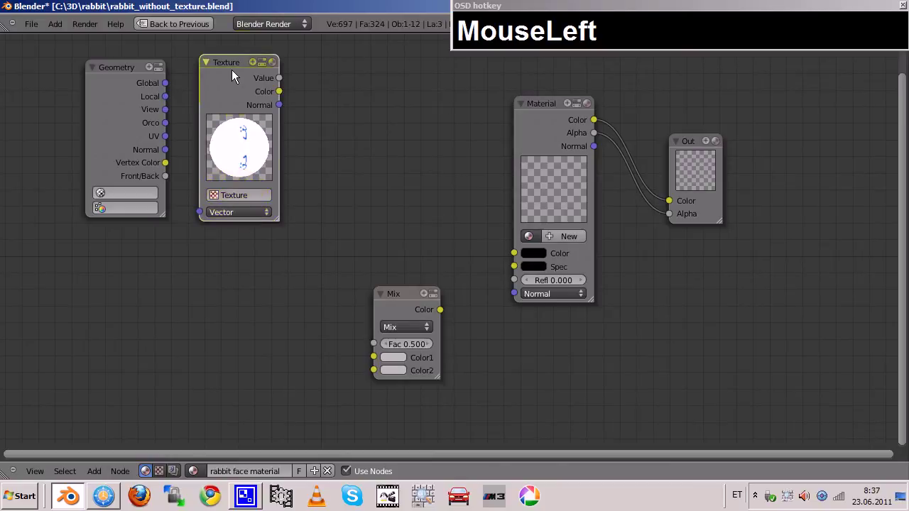
# Duplicate the Texture node and feed the Geometry UV output into the top Texture's vector.
pyautogui.press('shift+d')
pyautogui.press('Return')
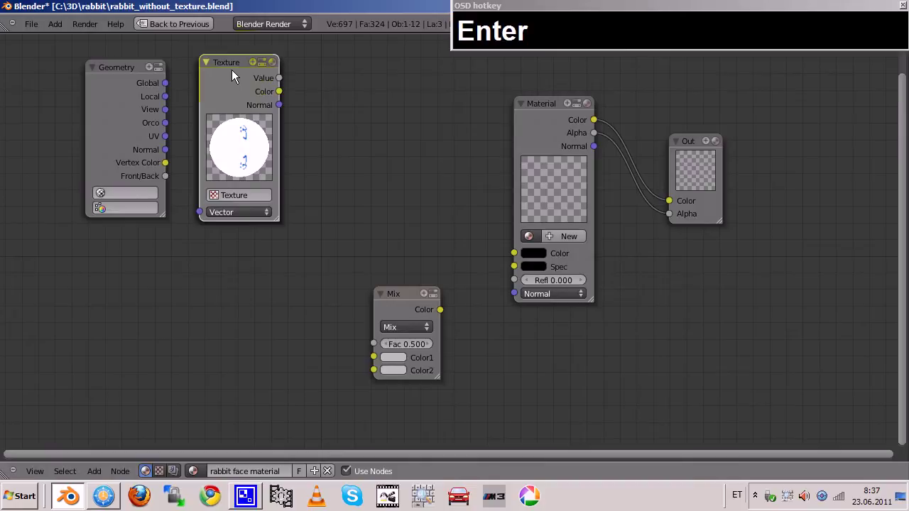
pyautogui.moveTo(229, 62); pyautogui.dragTo(100, 65)
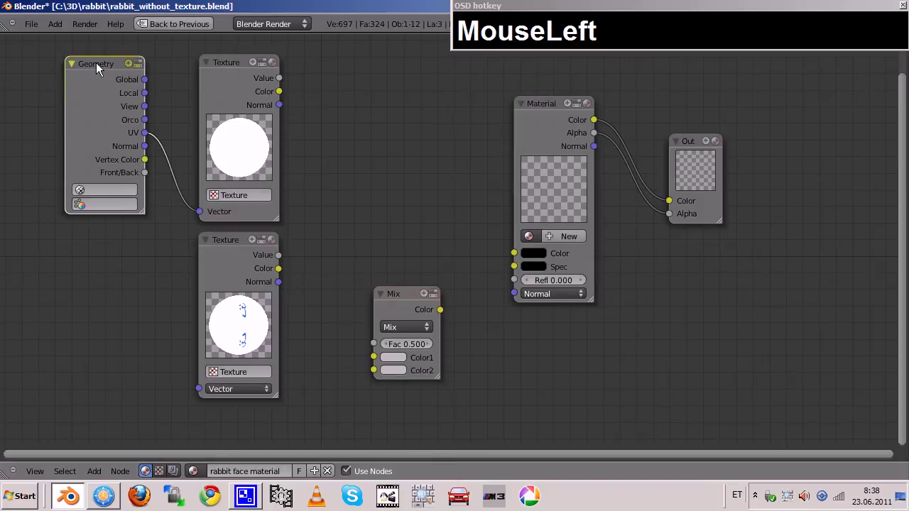
# Duplicate the Geometry node beside the lower Texture, using face_outside_layer and face_inside_layer UVs.
pyautogui.press('shift+d')
pyautogui.press('Return')
pyautogui.moveTo(100, 65); pyautogui.dragTo(82, 194)
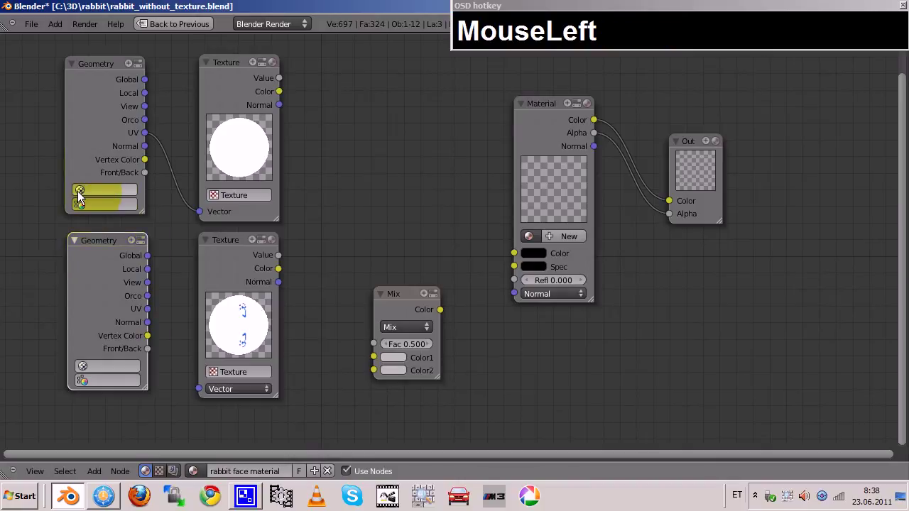
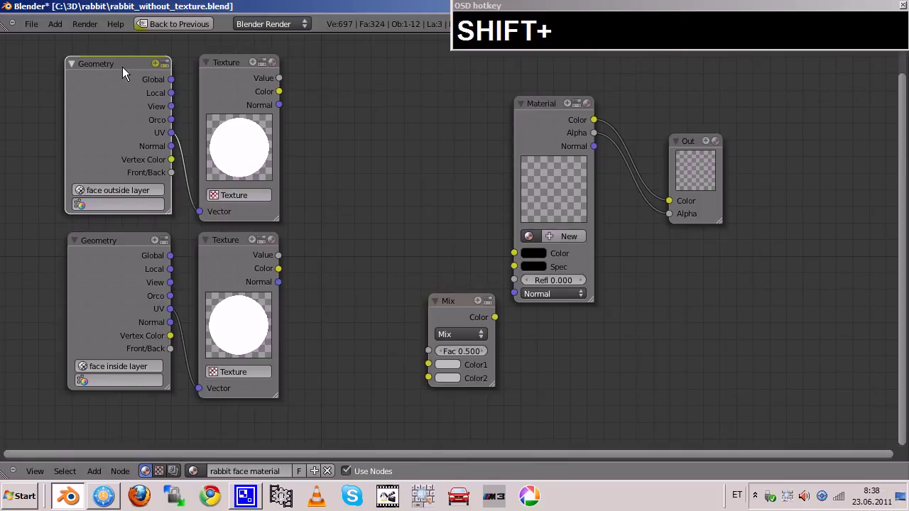
pyautogui.press('shift+d')
pyautogui.press('Return')
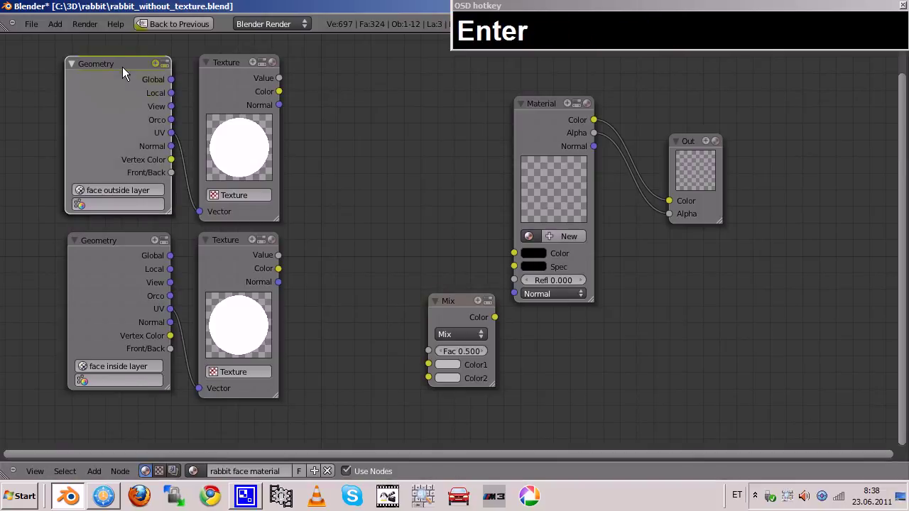
# Place the copied Geometry node and clear its name field next to the Mix node.
pyautogui.moveTo(126, 69); pyautogui.dragTo(447, 190)
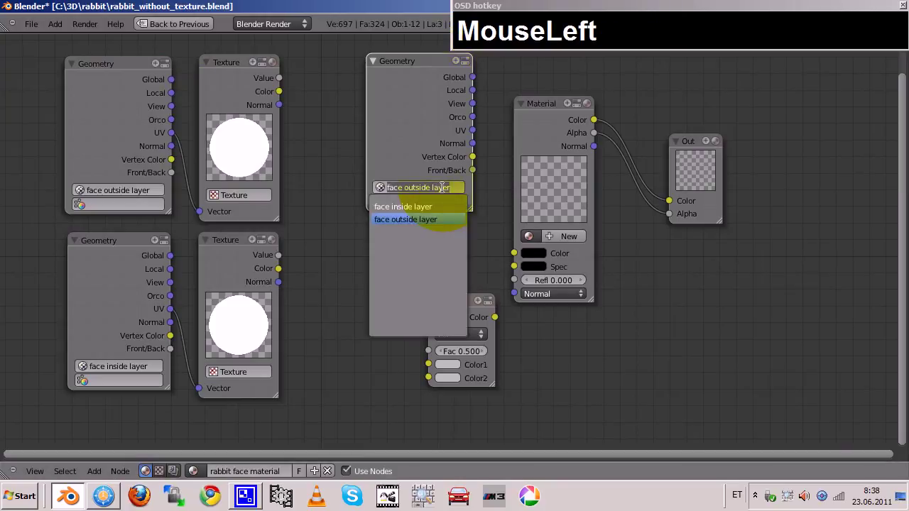
pyautogui.press('BackSpace')
pyautogui.press('Return')
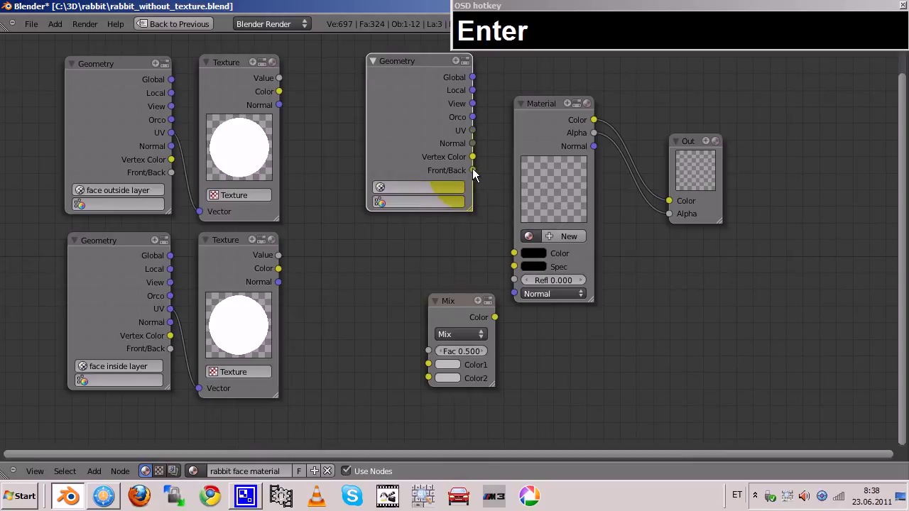
pyautogui.click(476, 171)
# Feed the Texture colour into the Mix node and assign rabbit face material to the Material node.
pyautogui.moveTo(391, 318); pyautogui.dragTo(701, 383)
pyautogui.click(718, 395)
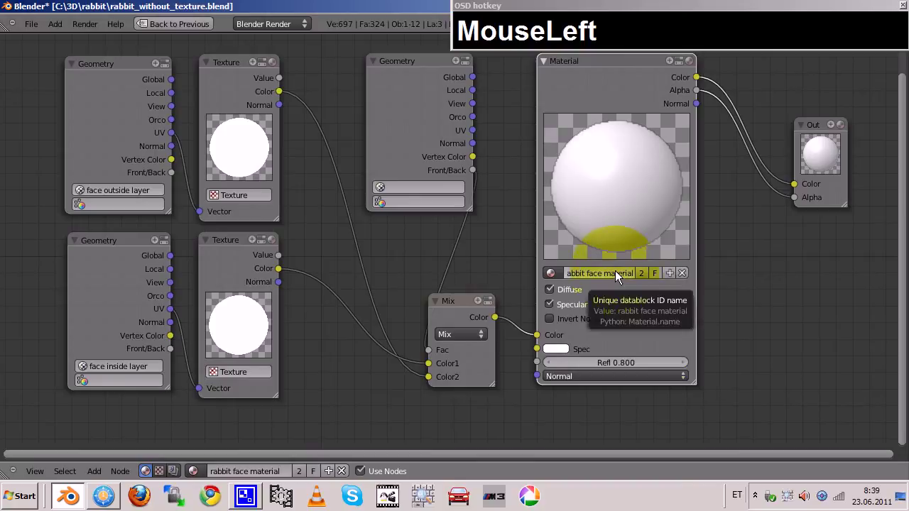